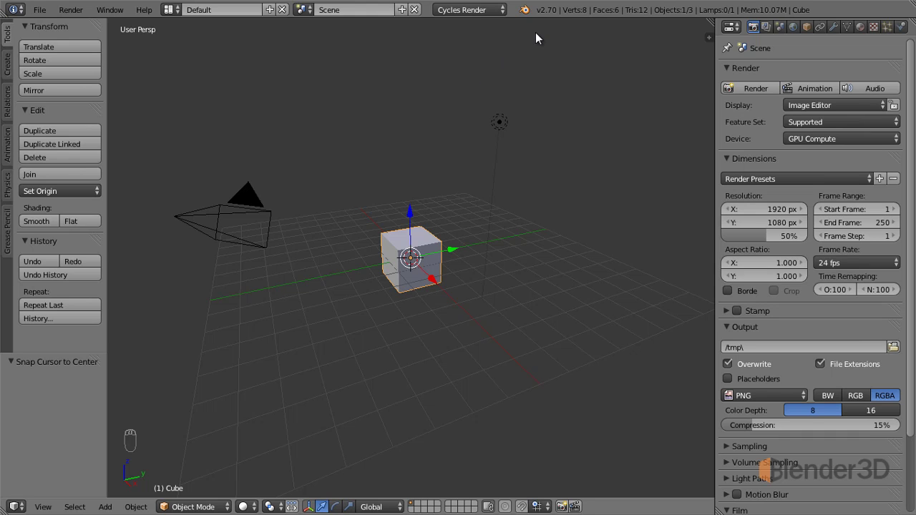
- Place the 3D cursor on the grid in front of and below the default cube
drag(559, 17, 464, 129)
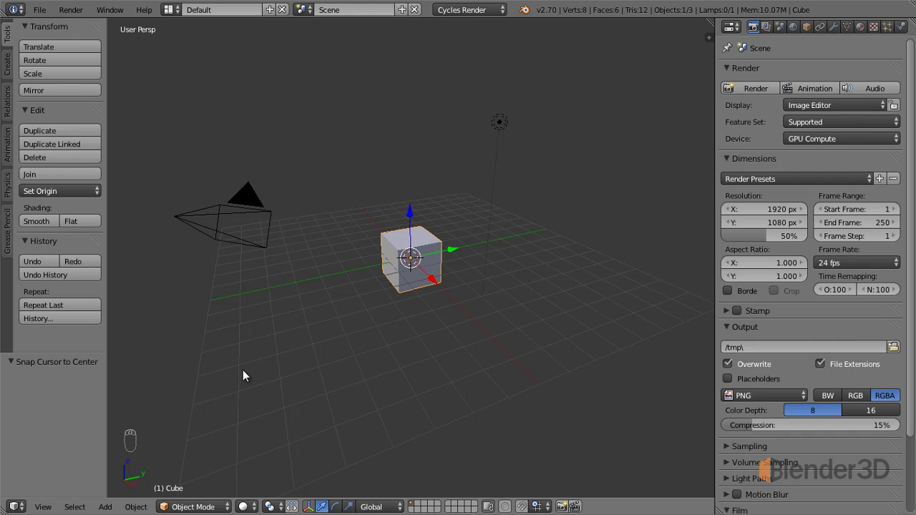
drag(283, 337, 132, 434)
drag(120, 443, 135, 439)
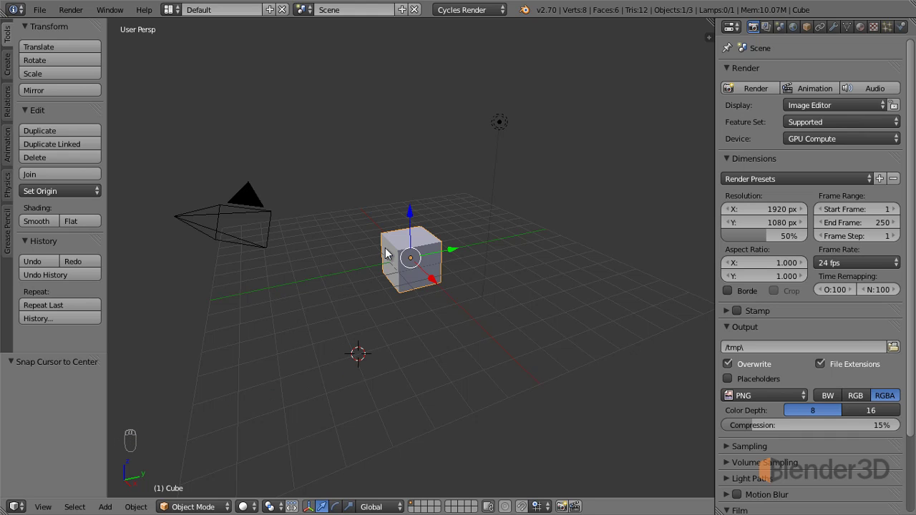
- Toggle the N and T shelves, then bring up the Snap options with Shift+S
drag(388, 255, 128, 450)
key(n)
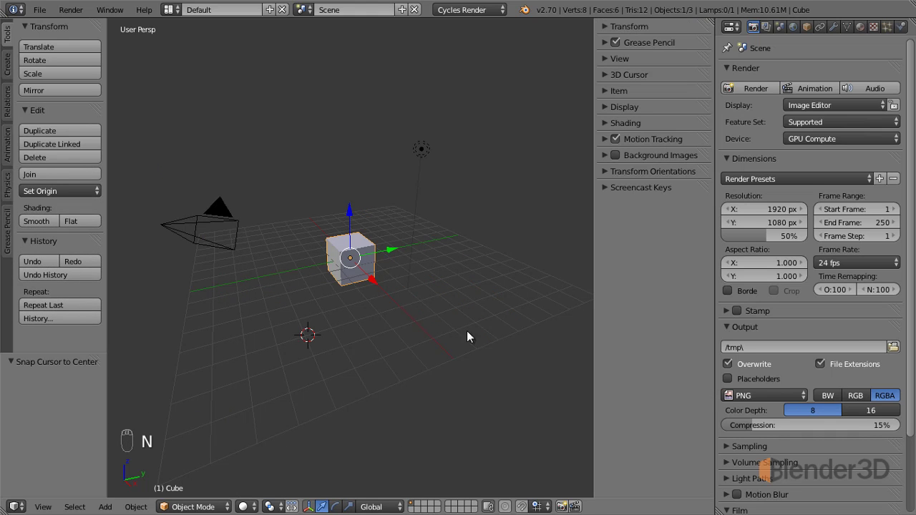
key(n)
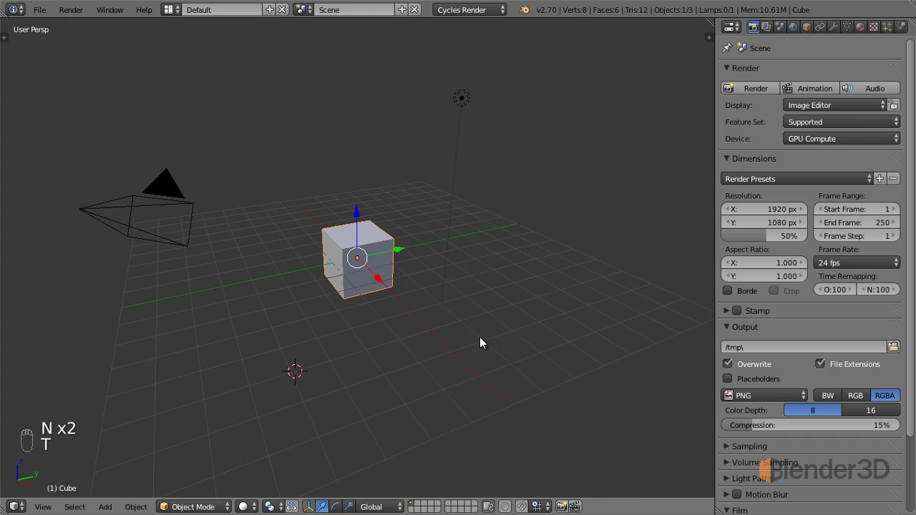
key(n)
key(t)
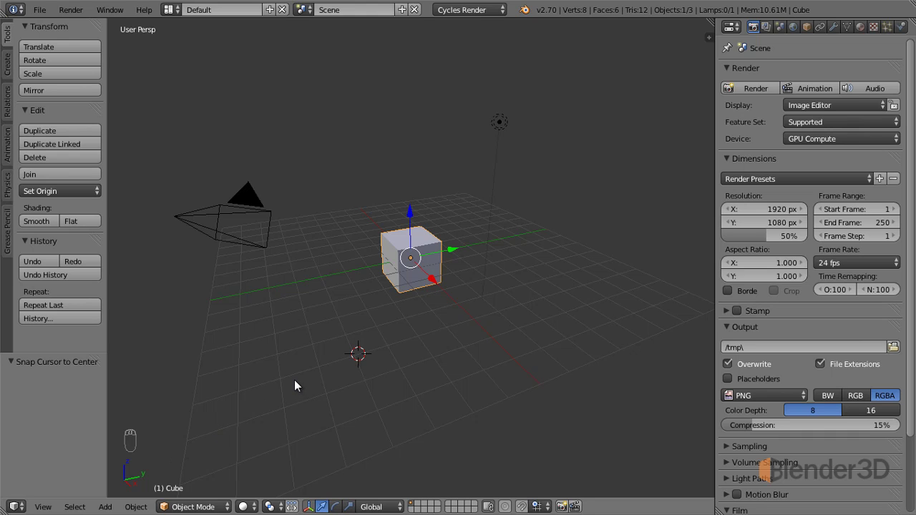
key(shift+s)
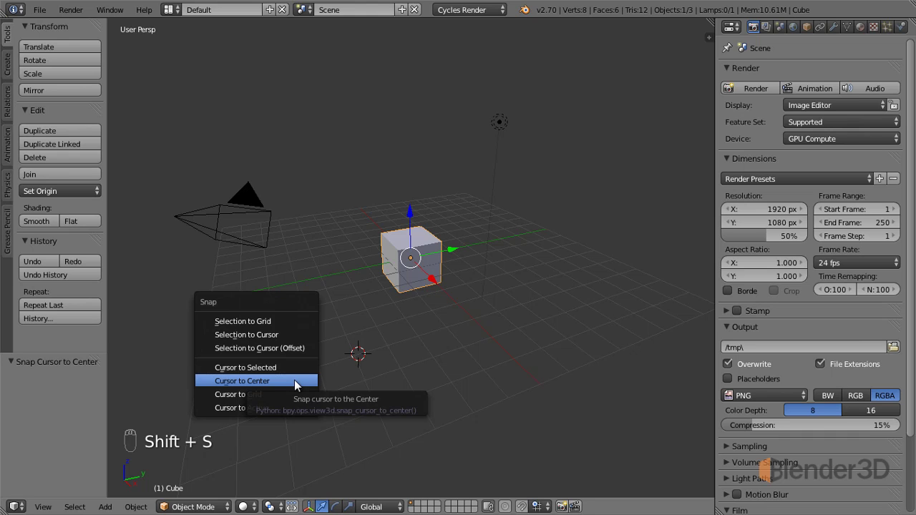
- Return the 3D cursor to the world centre, select all objects and delete them
key(shift+s)
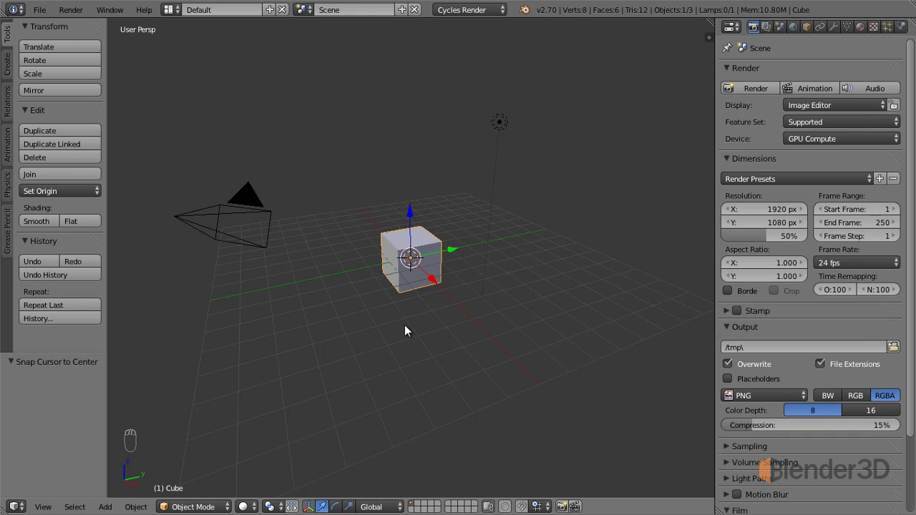
key(a)
key(a)
- Confirm the deletion and show the Create tab's list of primitives to add
key(x)
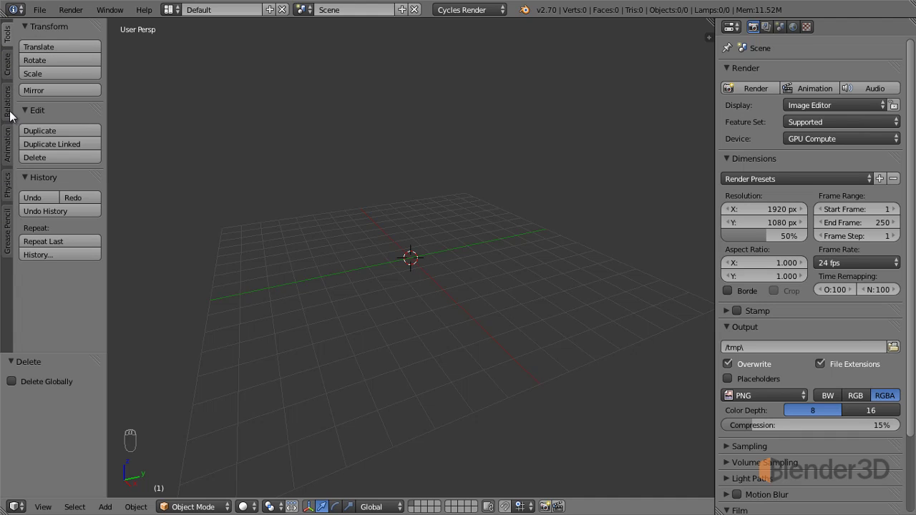
drag(12, 106, 12, 129)
drag(12, 129, 13, 47)
drag(12, 47, 66, 214)
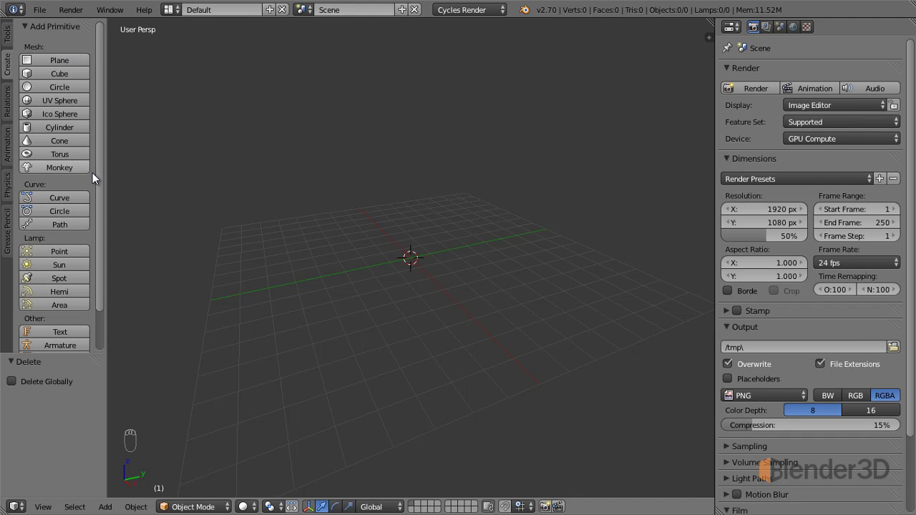
drag(99, 179, 61, 134)
drag(60, 133, 69, 55)
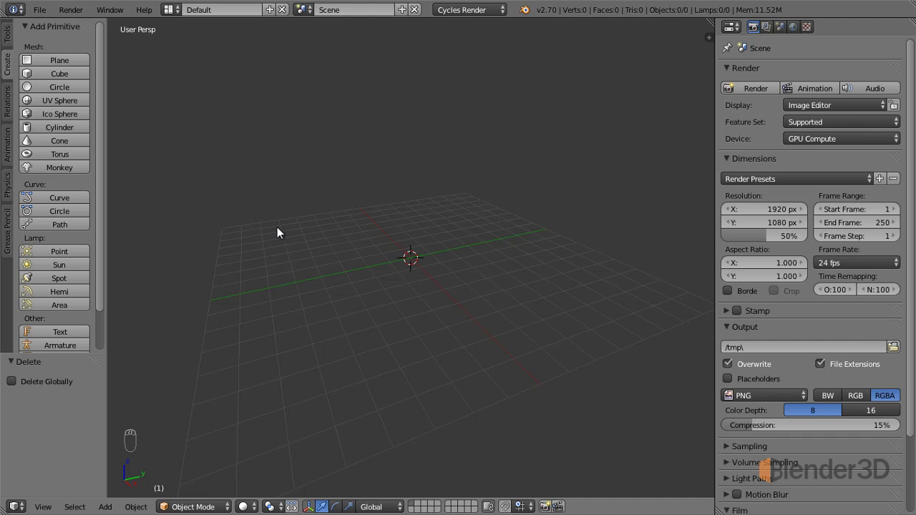
key(shift+a)
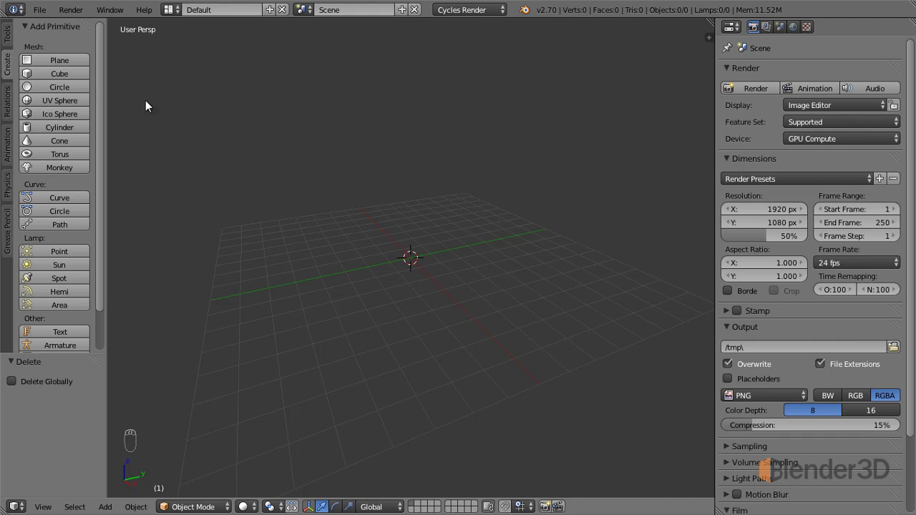
drag(45, 79, 430, 235)
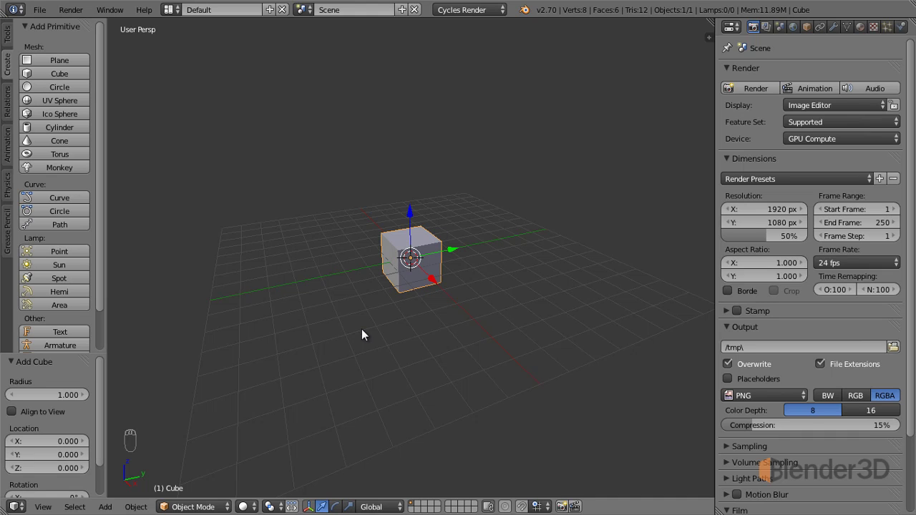
key(x)
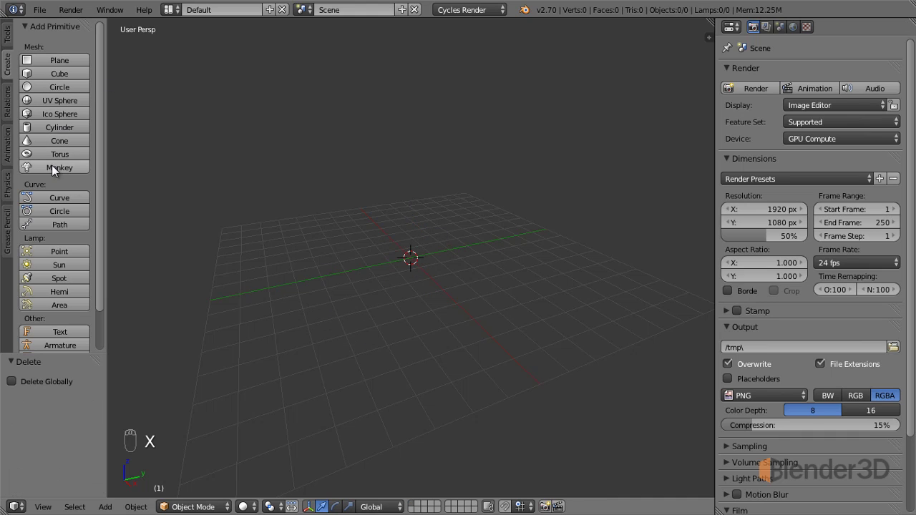
drag(55, 173, 374, 280)
middle_click(374, 280)
click(374, 280)
drag(374, 279, 397, 300)
key(x)
- View the empty scene straight from the front in ortho, then return to perspective
drag(396, 300, 397, 281)
key(KP_1)
key(KP_5)
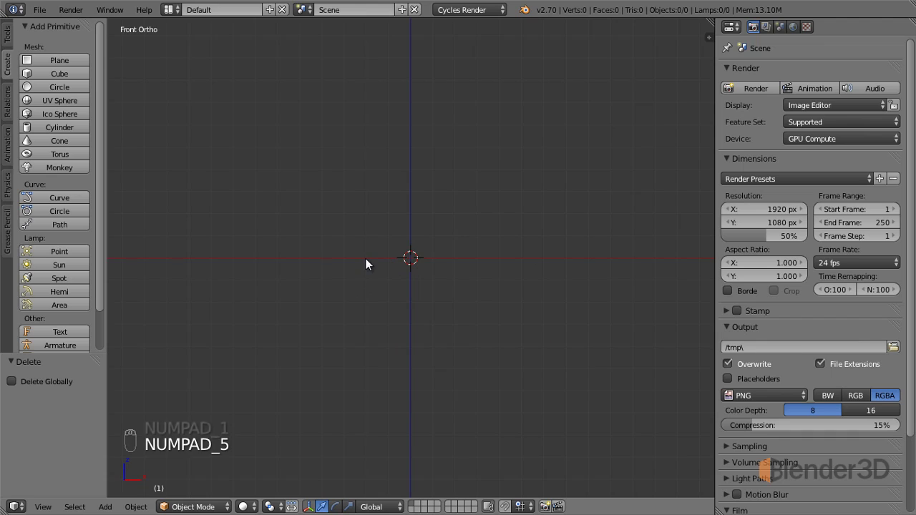
drag(372, 264, 372, 282)
drag(372, 282, 237, 281)
key(KP_5)
- Add a cylinder at the world centre with its default settings
click(60, 130)
drag(285, 295, 363, 294)
drag(340, 291, 286, 293)
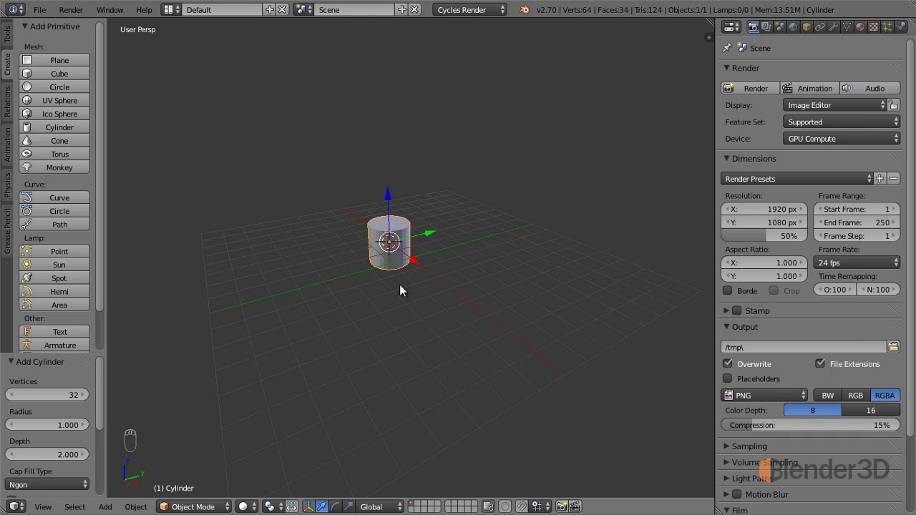
- Switch to the front orthographic view of the cylinder at the origin
key(KP_1)
key(KP_5)
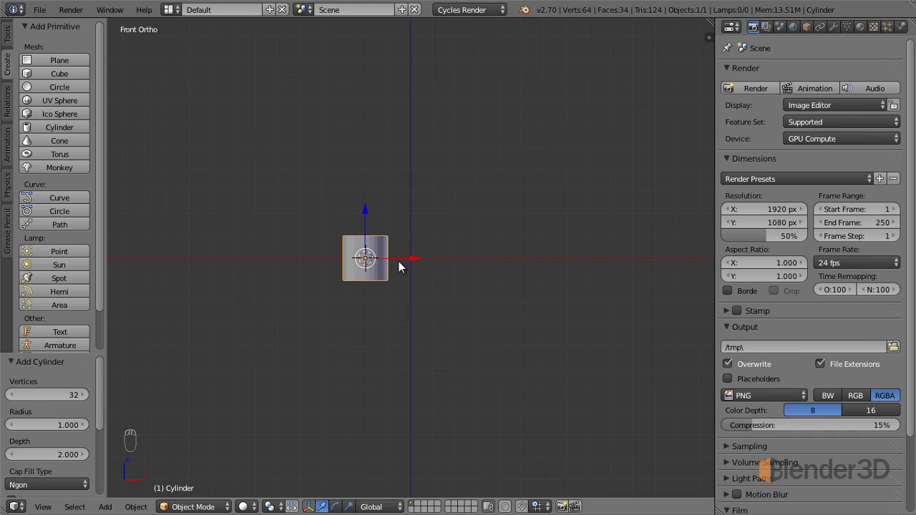
- Snap the cylinder onto the 3D cursor, off-centre to the right on the X axis
drag(460, 261, 458, 263)
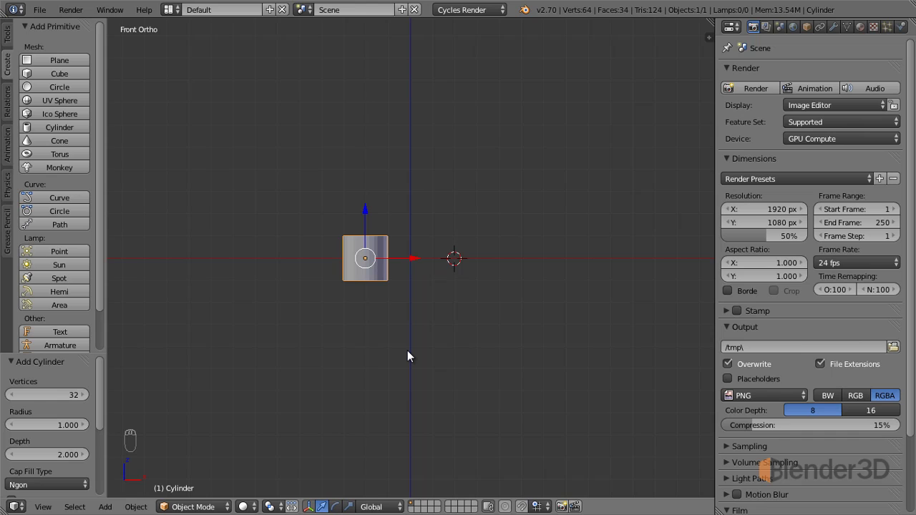
key(shift+s)
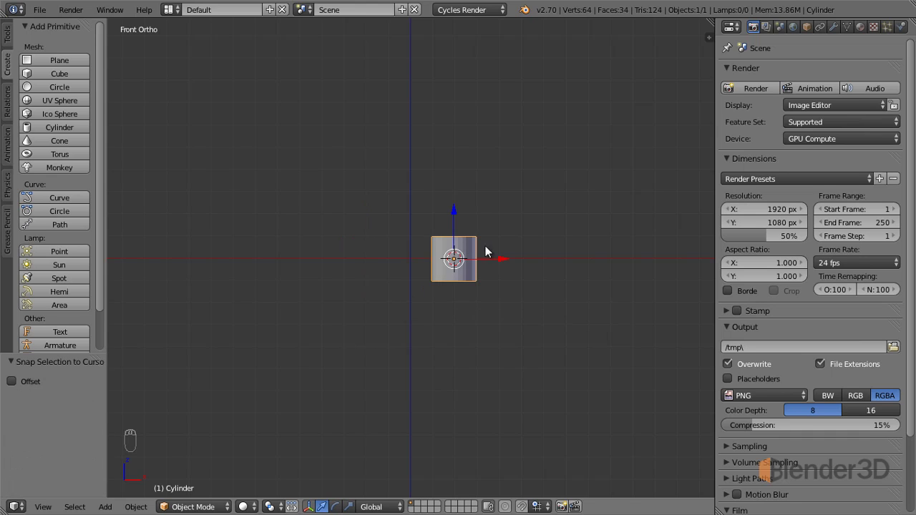
- Return the 3D cursor to the world centre and bring up the Snap options again
drag(518, 268, 474, 313)
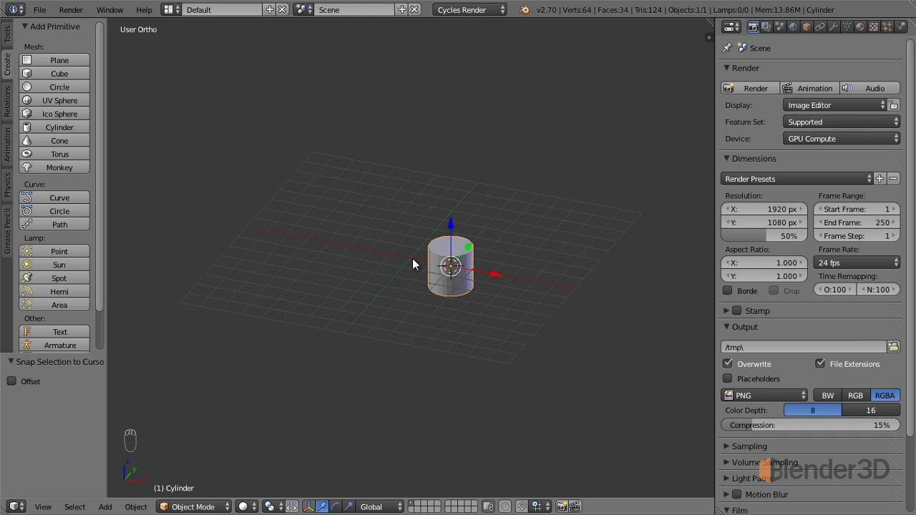
key(shift+s)
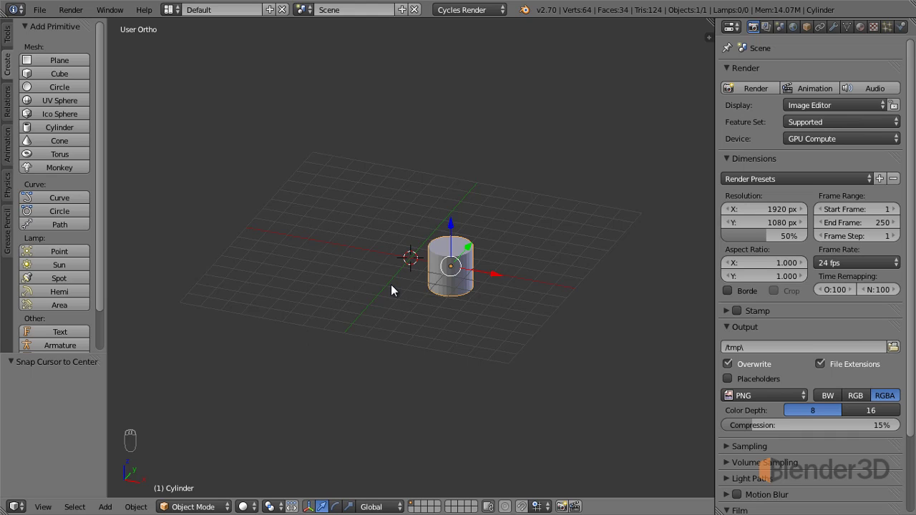
key(shift+s)
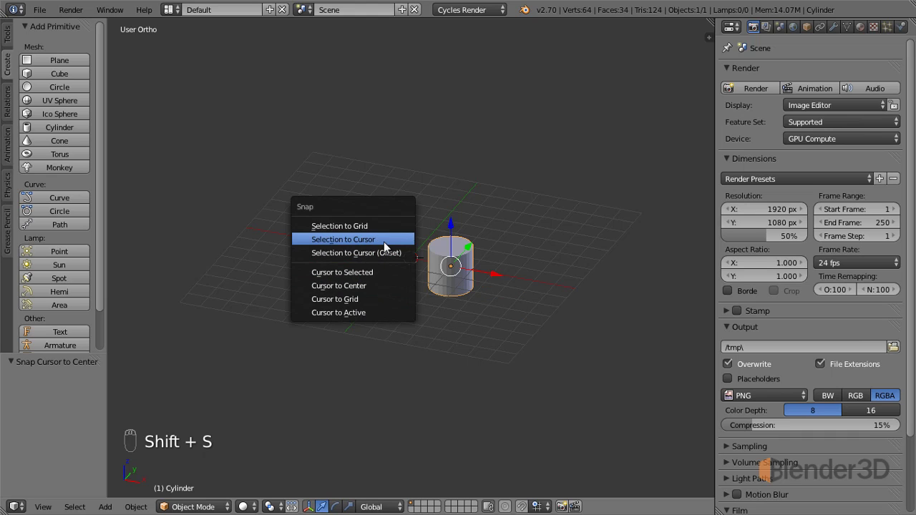